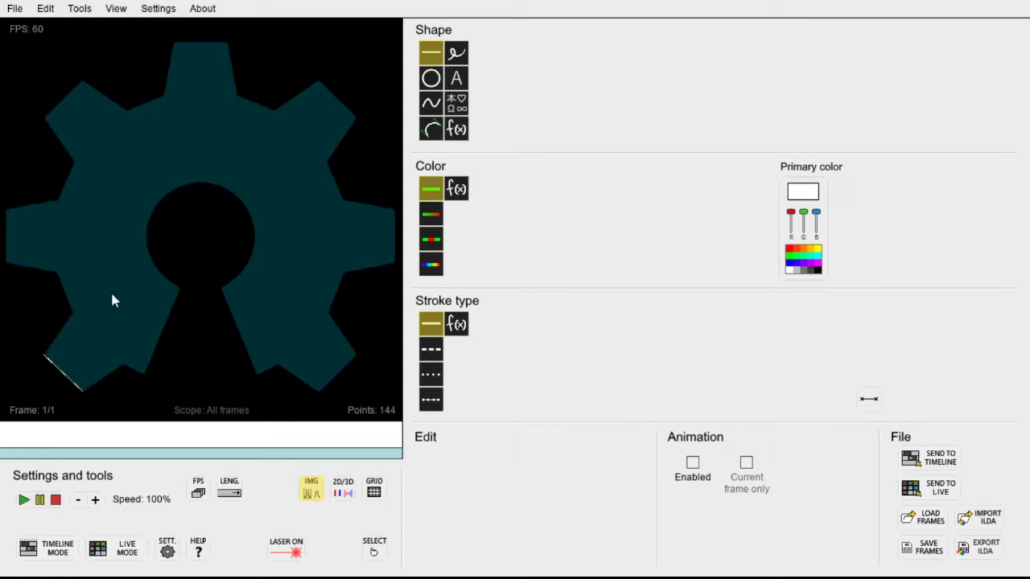
# - Trace the outline around the lower-left, left and upper-left gear teeth point by point
pyautogui.click(469, 255)
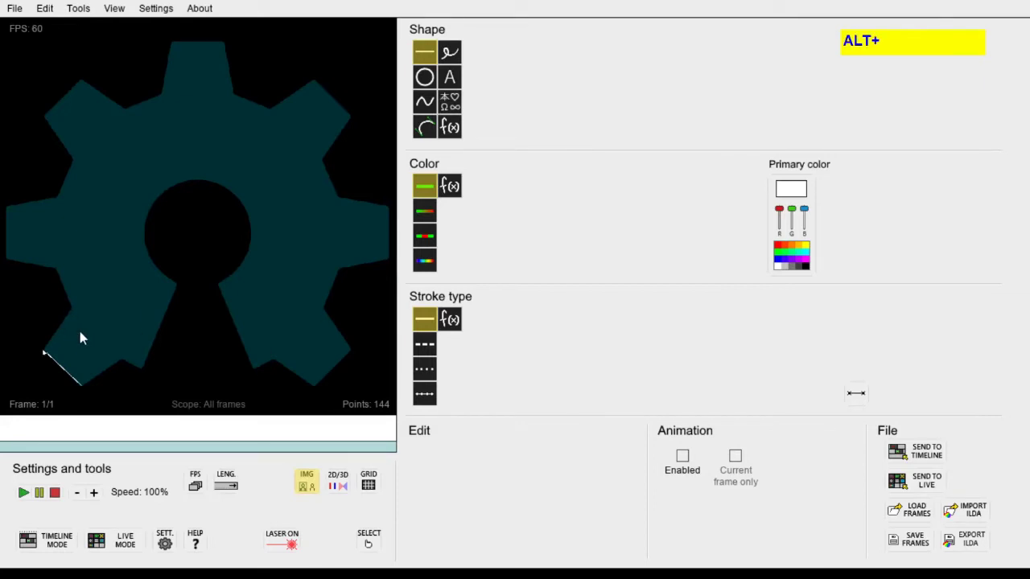
pyautogui.moveTo(57, 333); pyautogui.dragTo(80, 312)
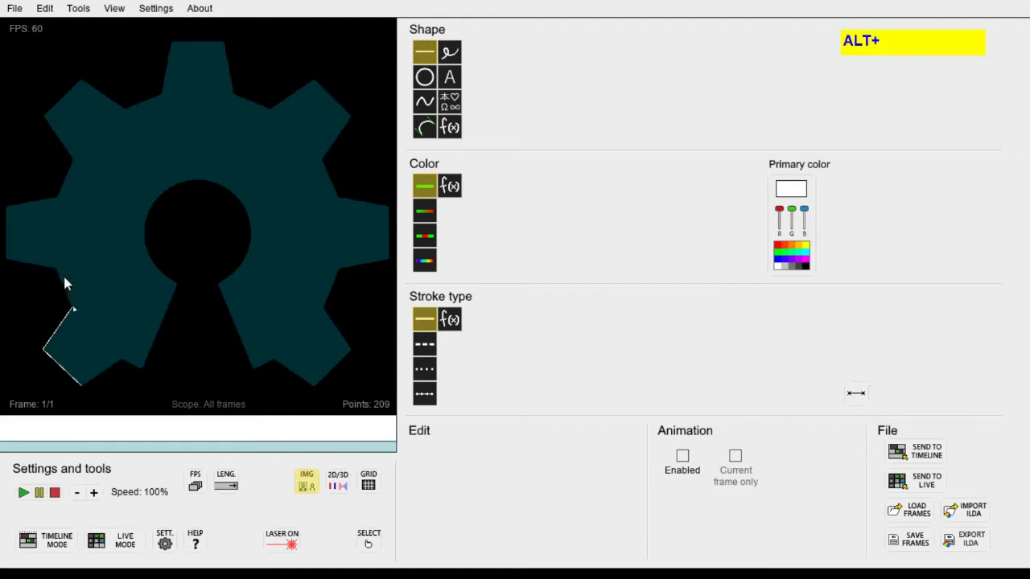
pyautogui.click(59, 273)
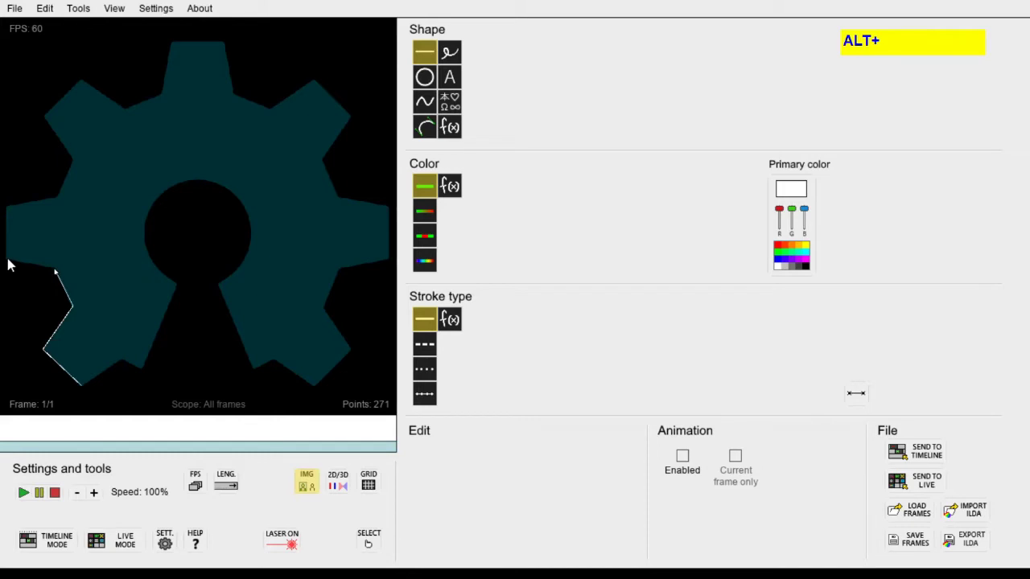
pyautogui.click(14, 261)
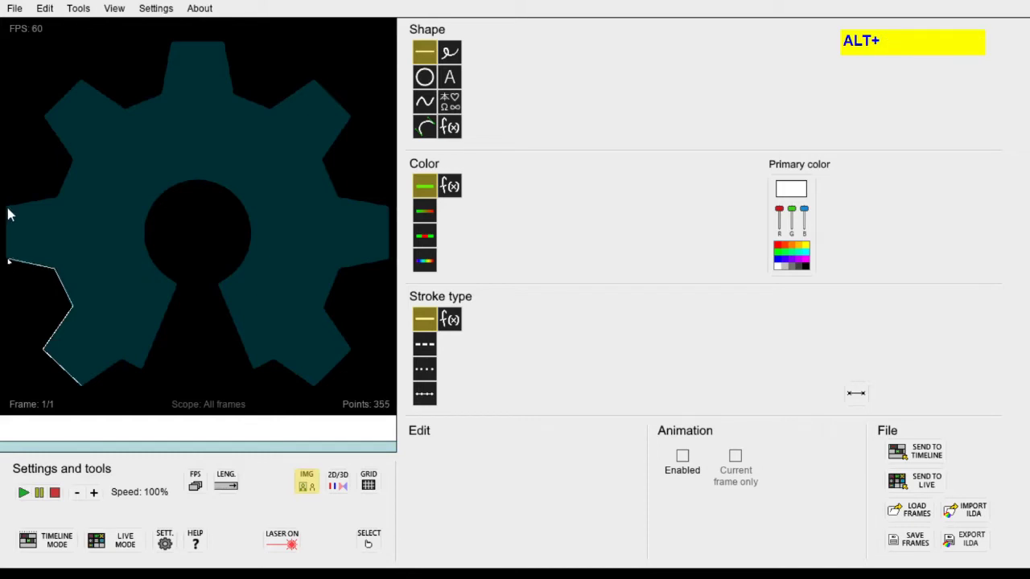
pyautogui.click(12, 210)
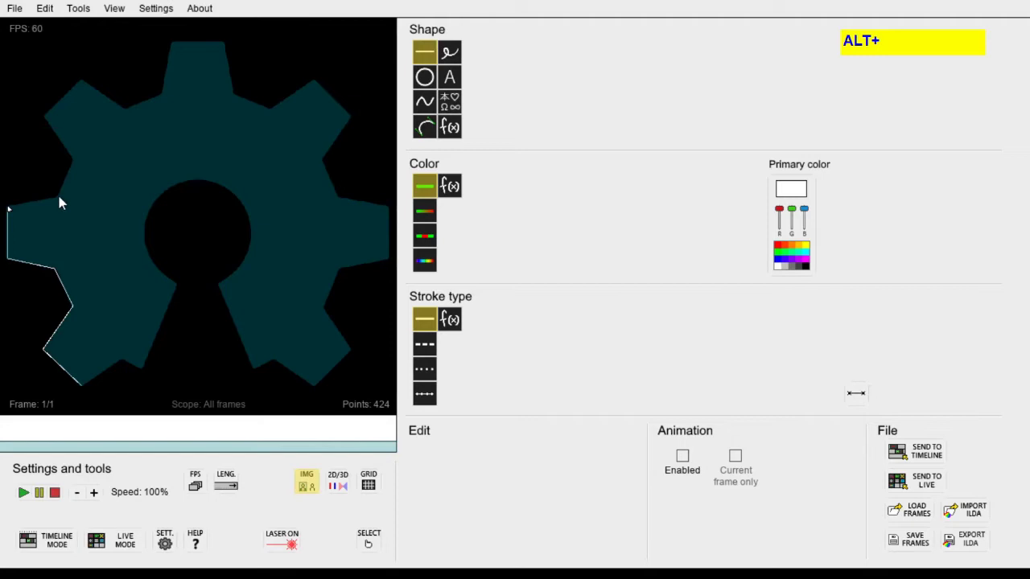
pyautogui.click(64, 200)
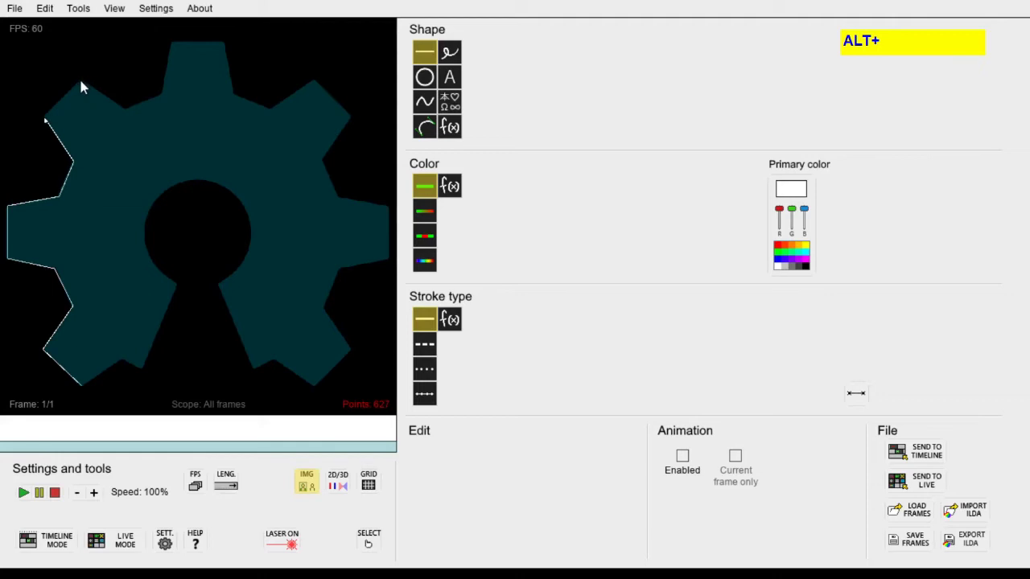
pyautogui.click(86, 84)
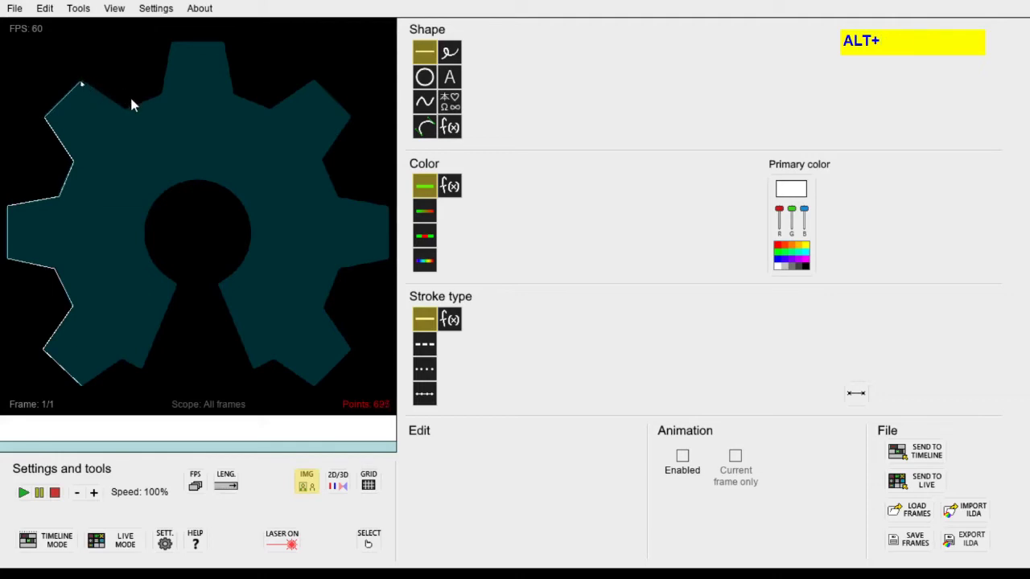
# - Continue the outline across the top, upper-right and right teeth down to the keyhole's right side
pyautogui.click(167, 99)
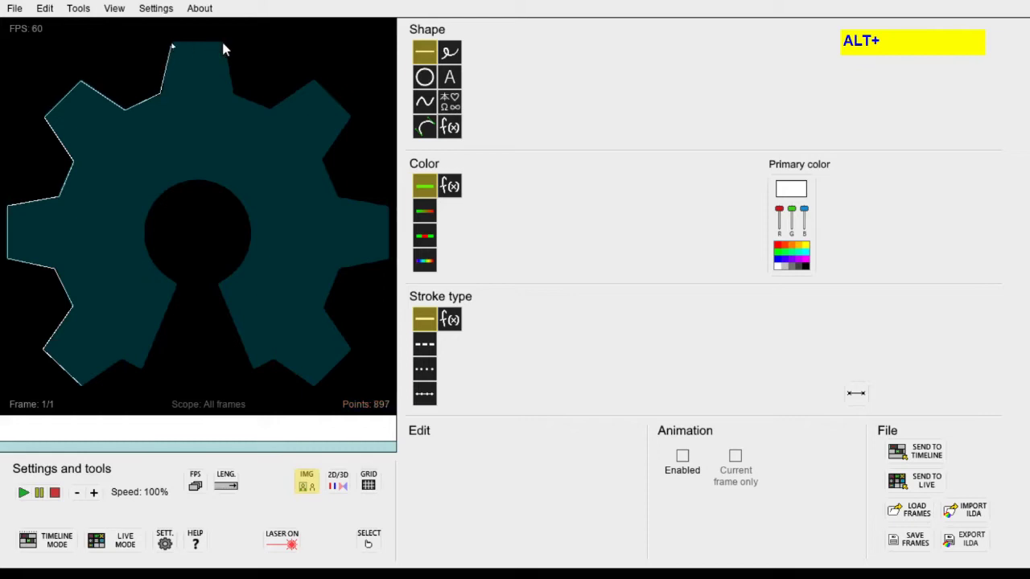
pyautogui.click(229, 46)
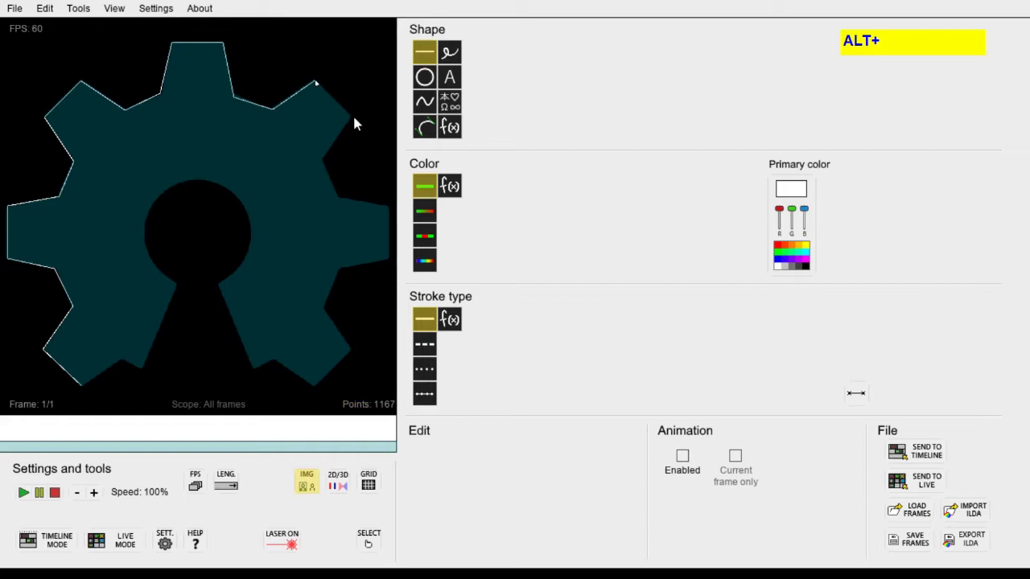
pyautogui.click(357, 120)
pyautogui.click(329, 164)
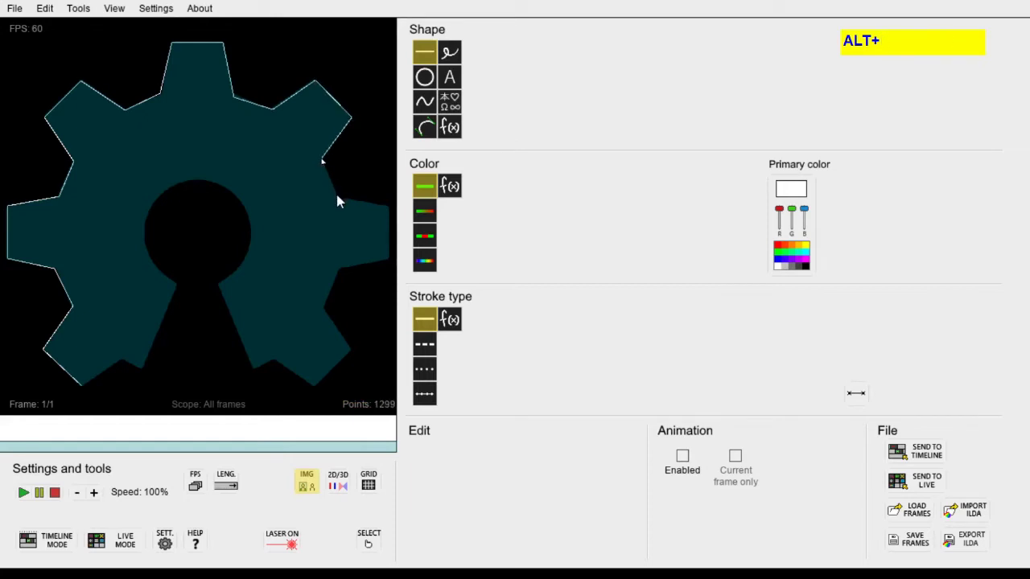
pyautogui.click(346, 204)
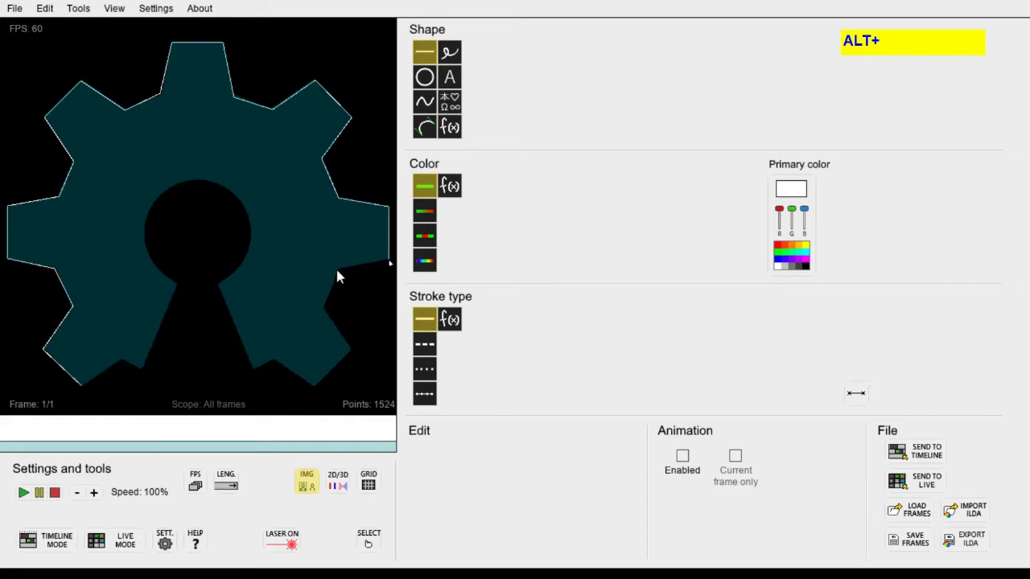
pyautogui.click(346, 272)
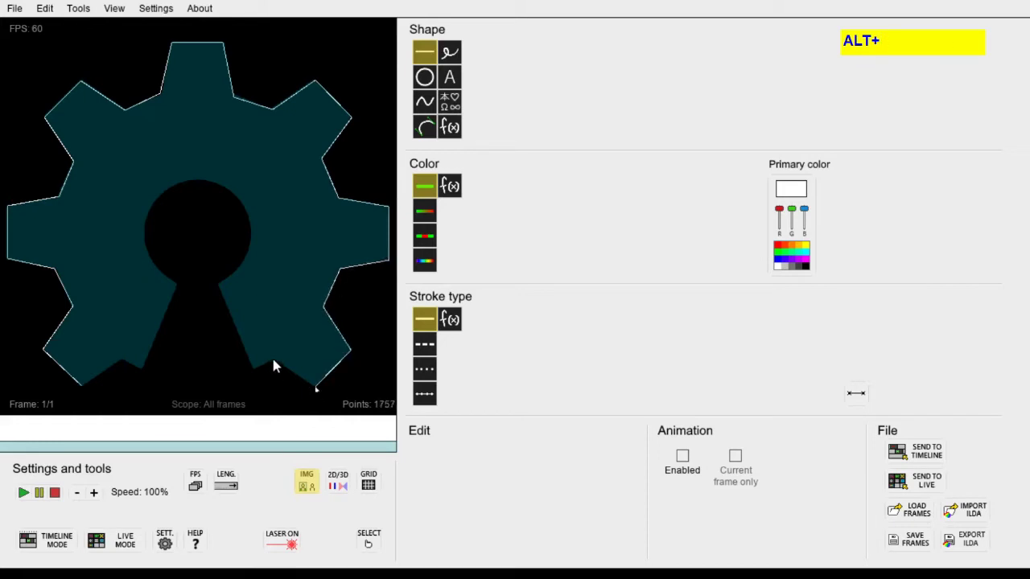
pyautogui.click(259, 373)
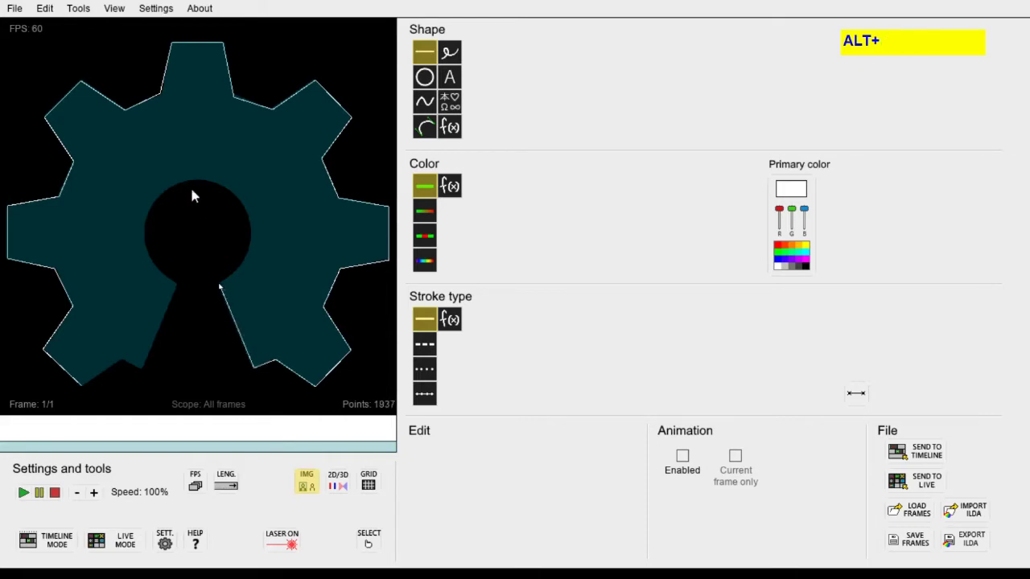
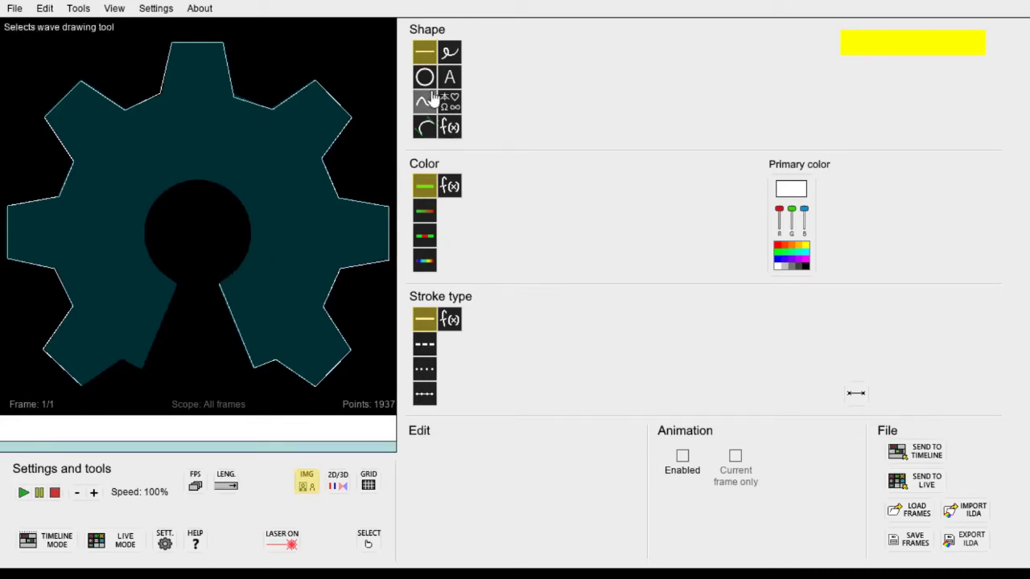
pyautogui.moveTo(436, 88); pyautogui.dragTo(171, 292)
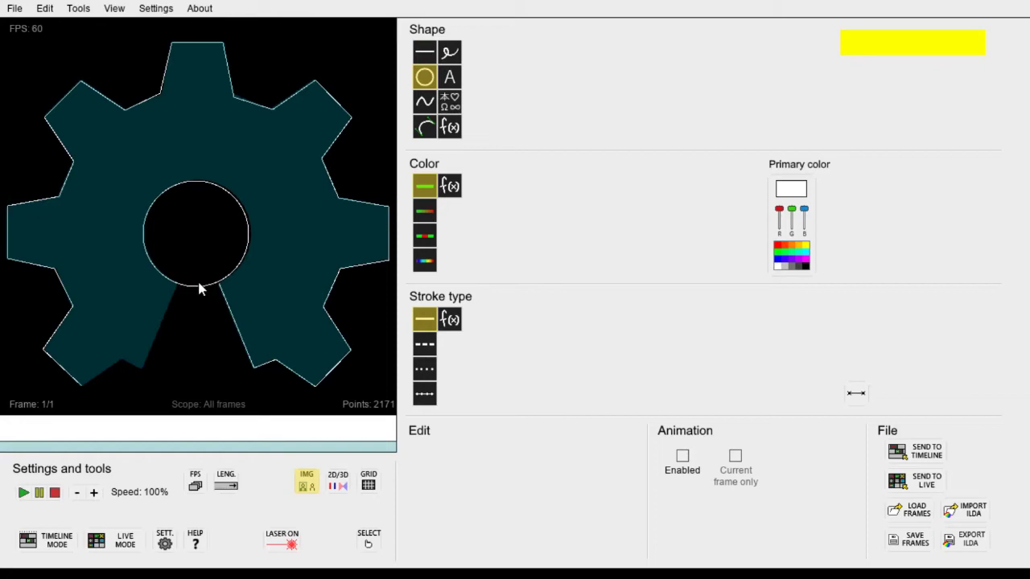
pyautogui.press('ctrl+z')
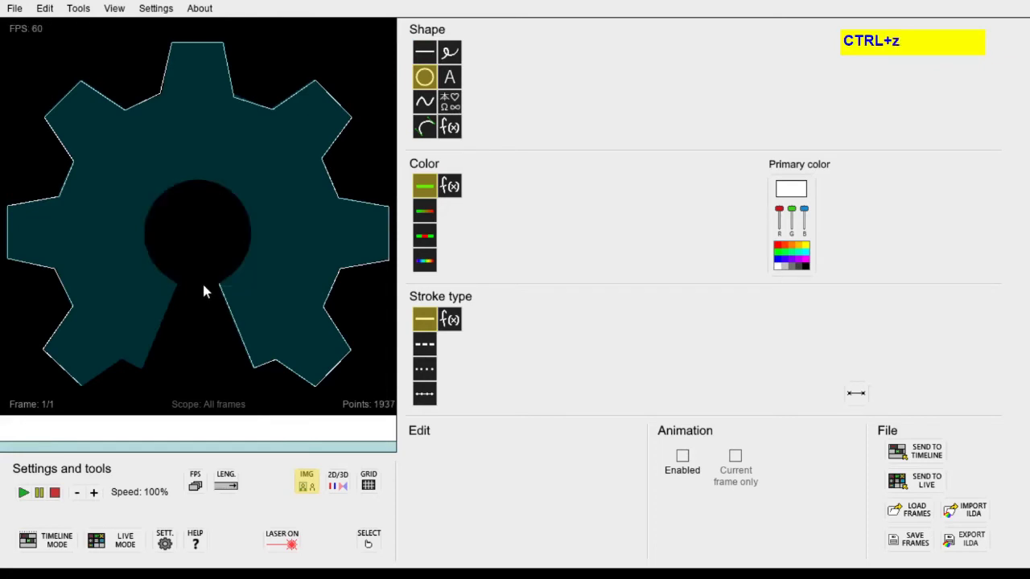
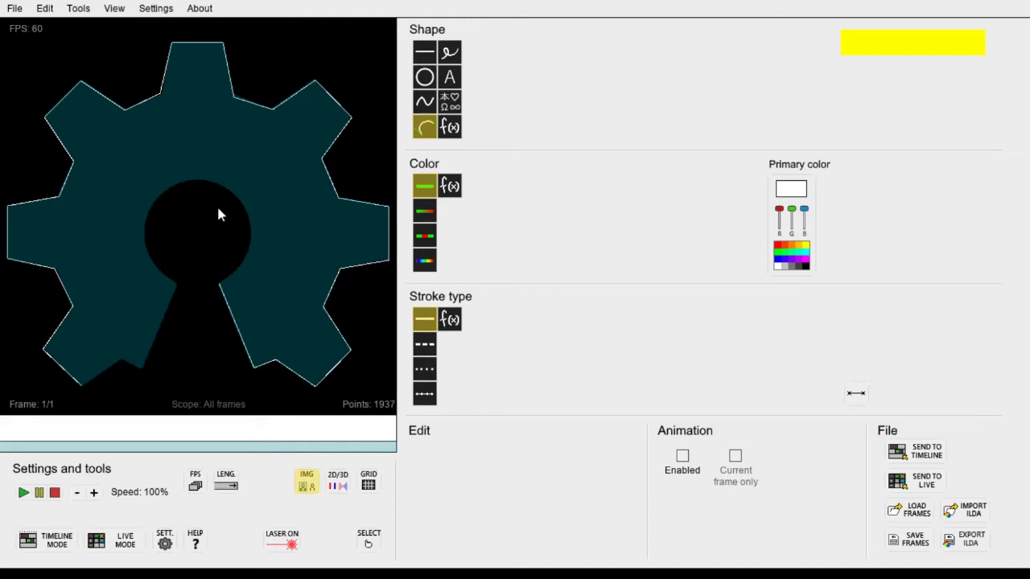
pyautogui.moveTo(223, 289); pyautogui.dragTo(179, 292)
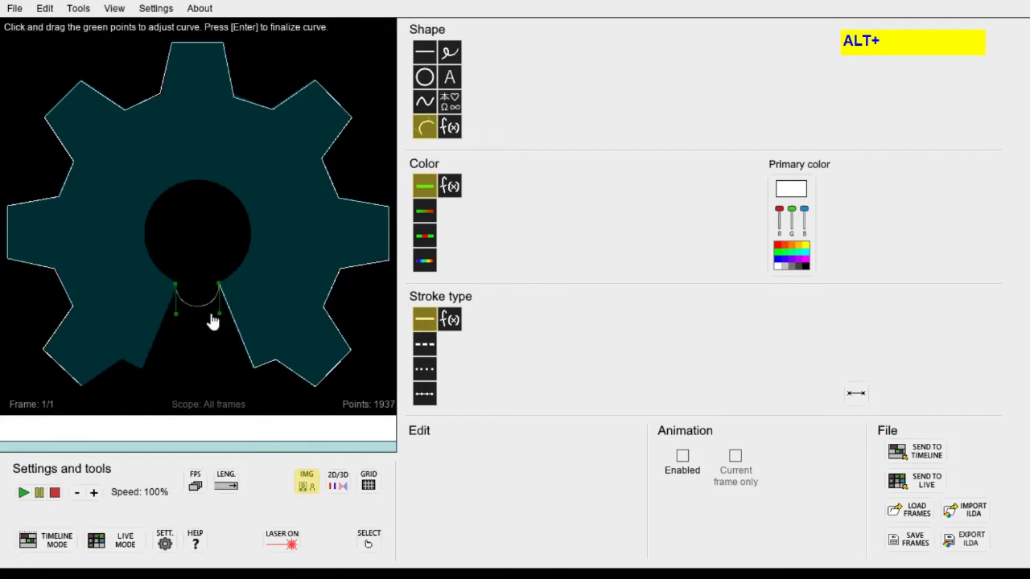
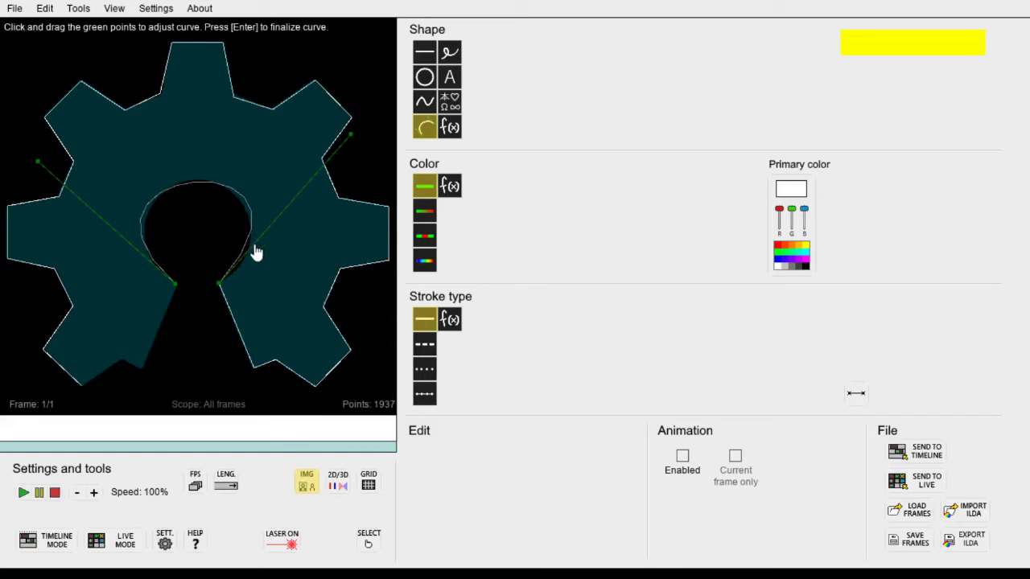
pyautogui.press('Return')
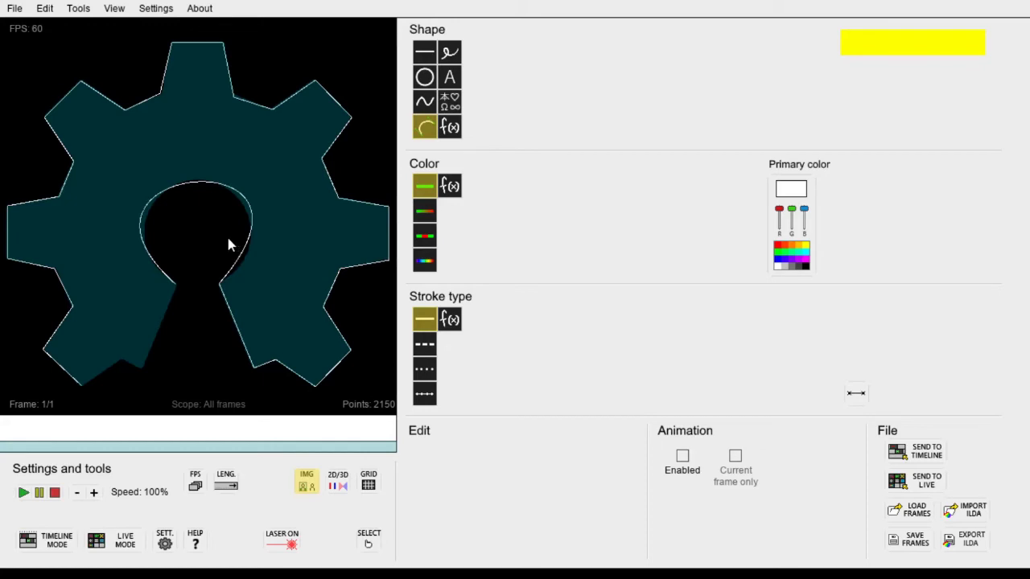
pyautogui.click(514, 194)
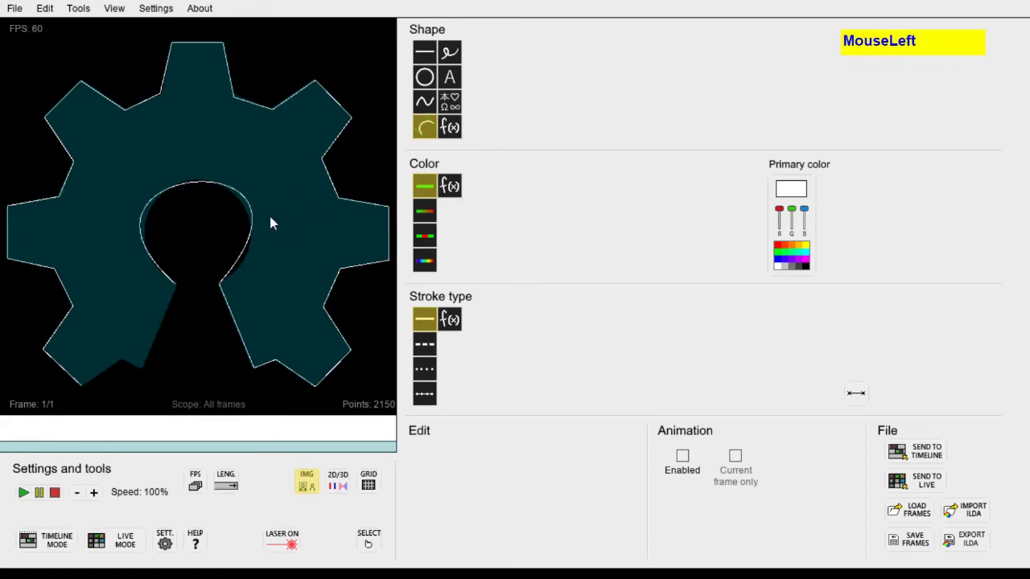
# - Undo the misshapen curve and draw a bent arc hugging the hole's right side
pyautogui.press('ctrl+z')
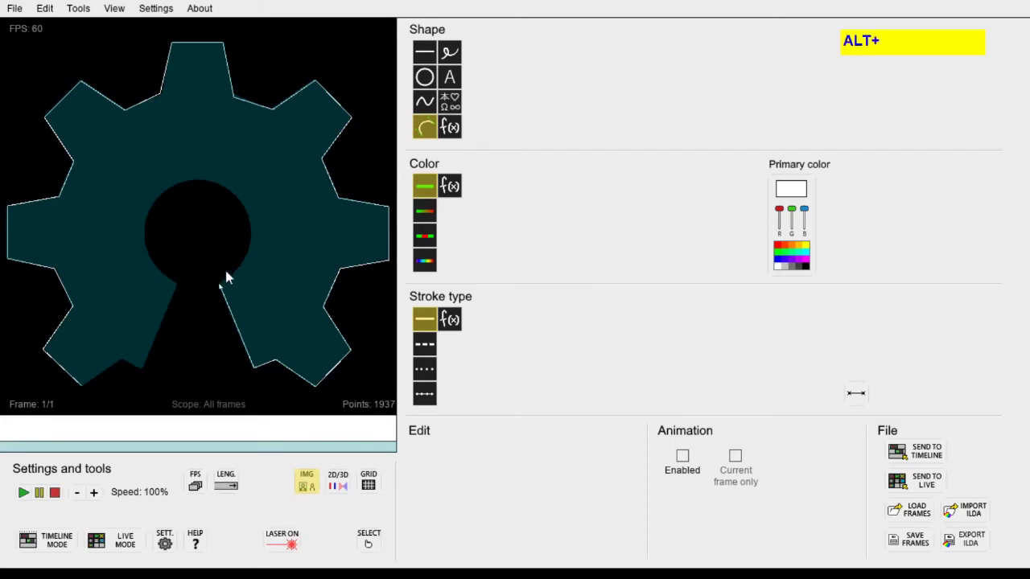
pyautogui.moveTo(225, 271); pyautogui.dragTo(202, 187)
pyautogui.moveTo(195, 298); pyautogui.dragTo(255, 183)
pyautogui.press('Return')
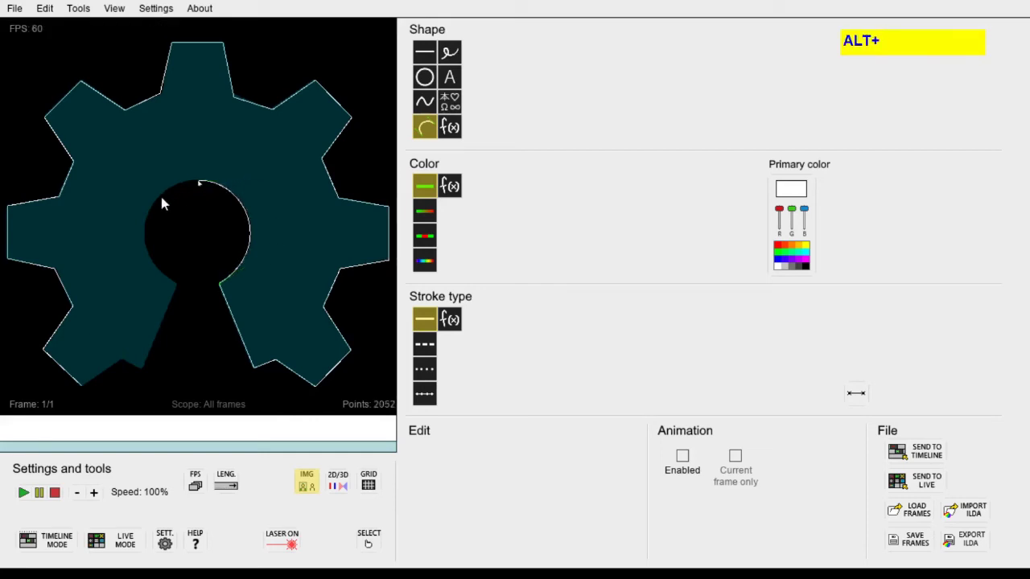
# - Draw a second bent arc along the hole's left side, closing the circular keyhole
pyautogui.moveTo(166, 203); pyautogui.dragTo(182, 290)
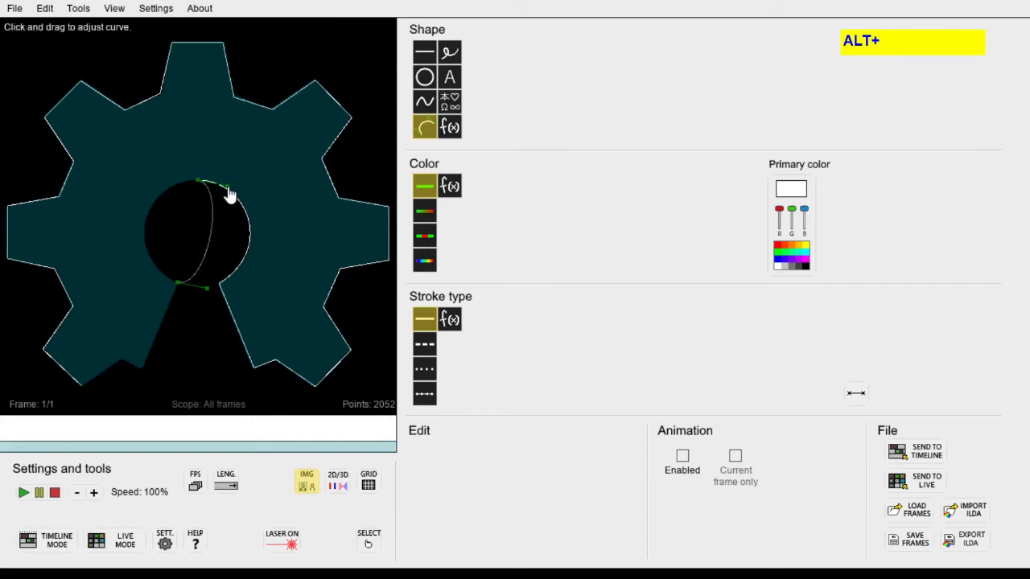
pyautogui.moveTo(233, 194); pyautogui.dragTo(142, 272)
pyautogui.press('Return')
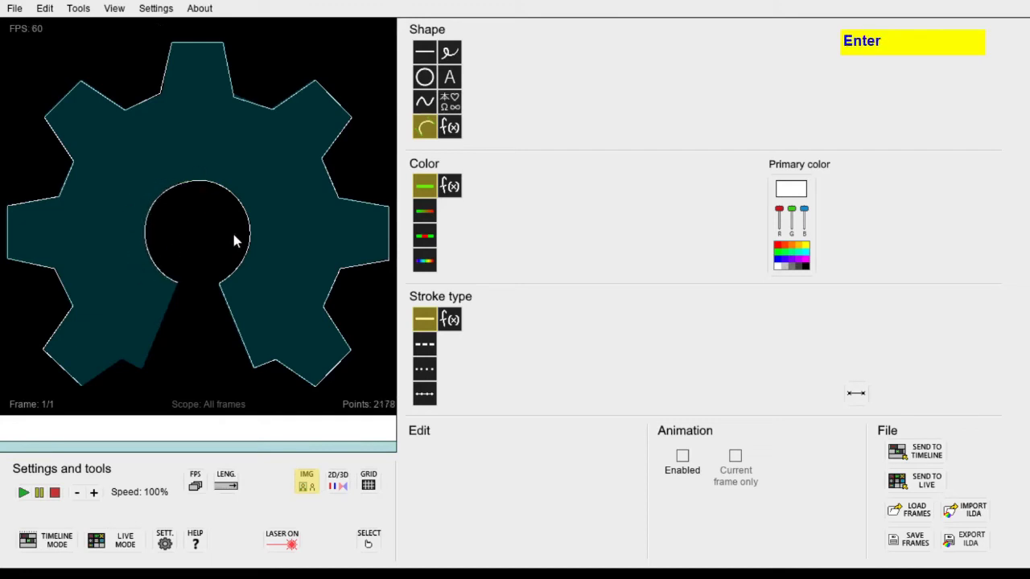
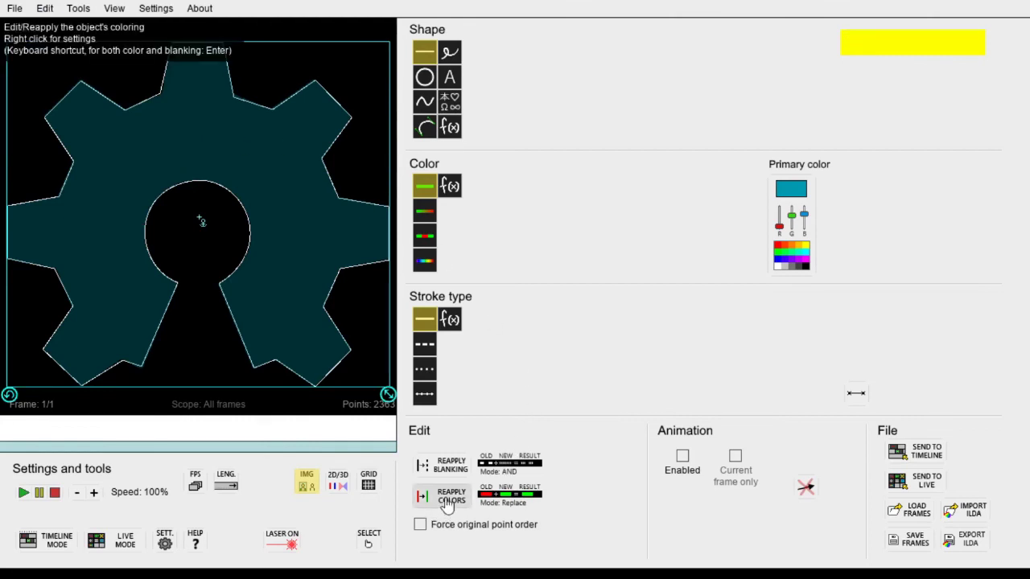
# - Apply cyan to the whole outline and hide the background gear image via the IMG toggle
pyautogui.click(450, 506)
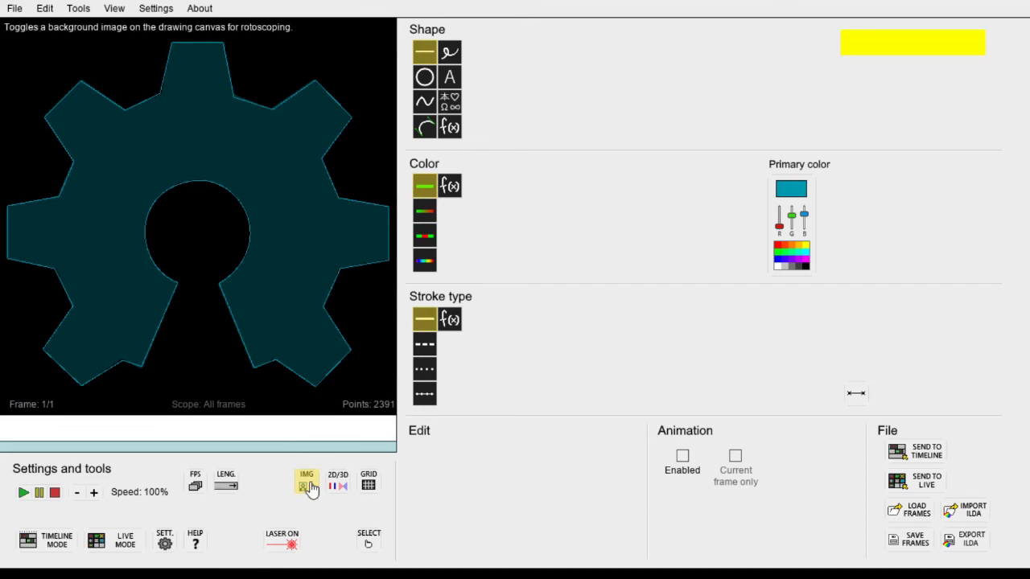
pyautogui.click(316, 494)
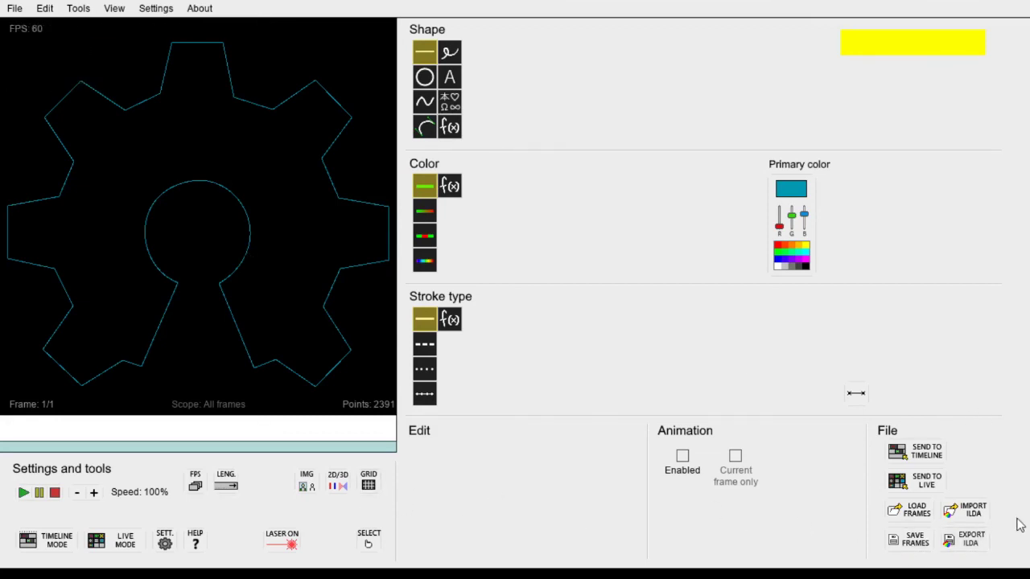
pyautogui.click(983, 541)
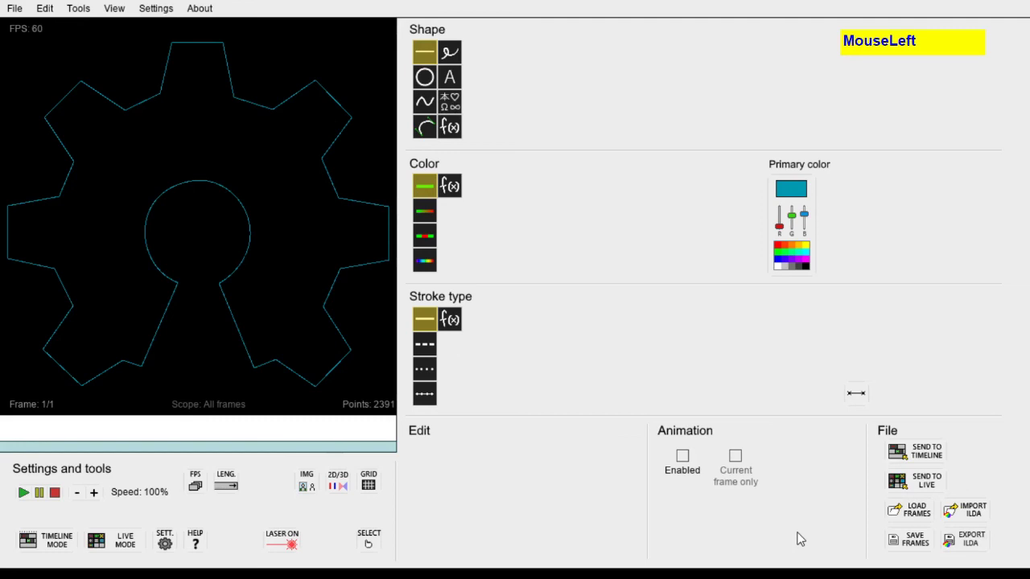